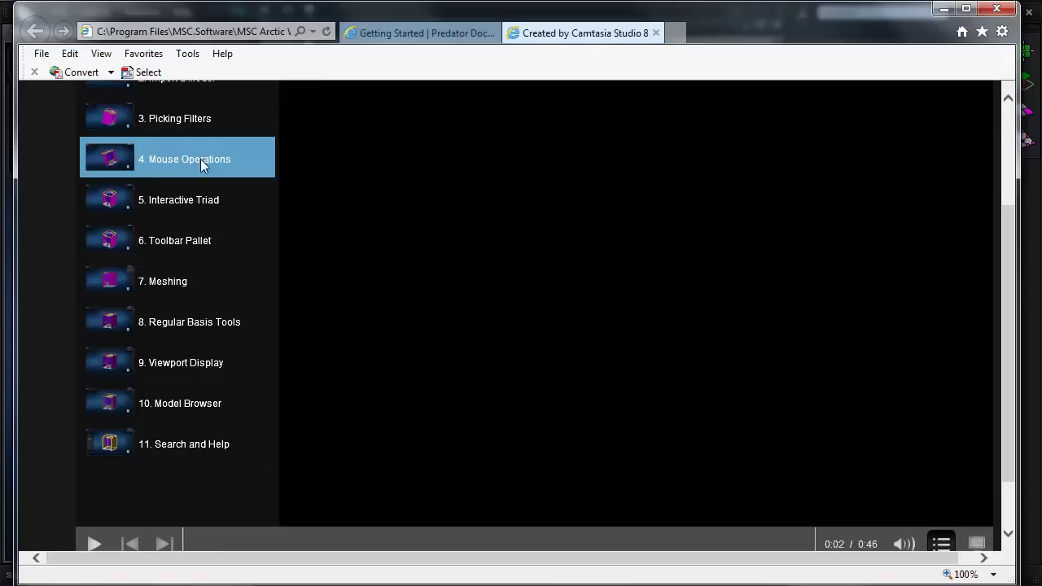
Drag the page up to reveal the 'Click here to download the starting part file' link
{"action": "left_click_drag", "start_coordinate": [342, 250], "coordinate": [386, 282]}
{"action": "left_click_drag", "start_coordinate": [324, 255], "coordinate": [405, 44]}
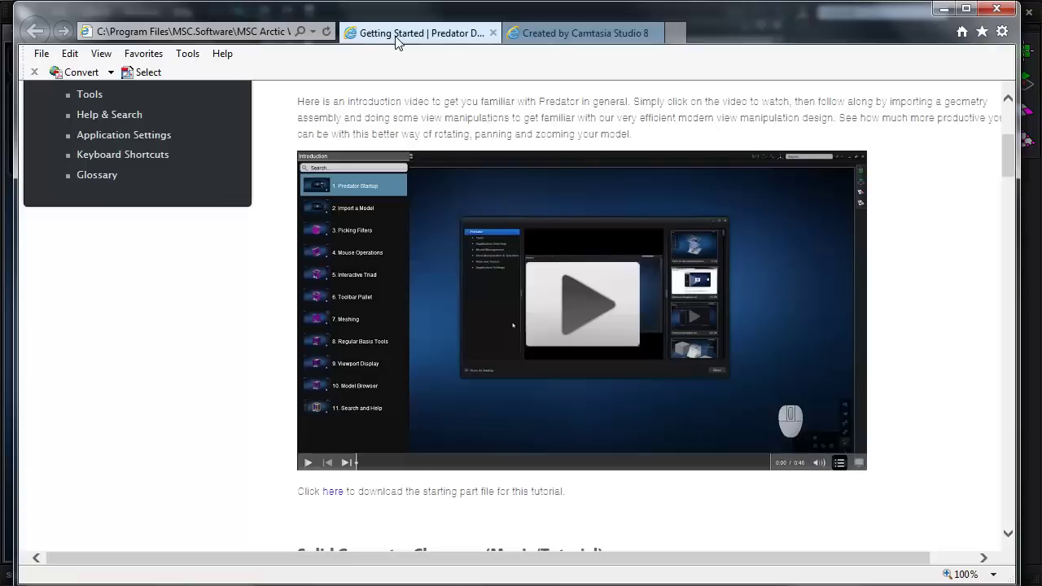